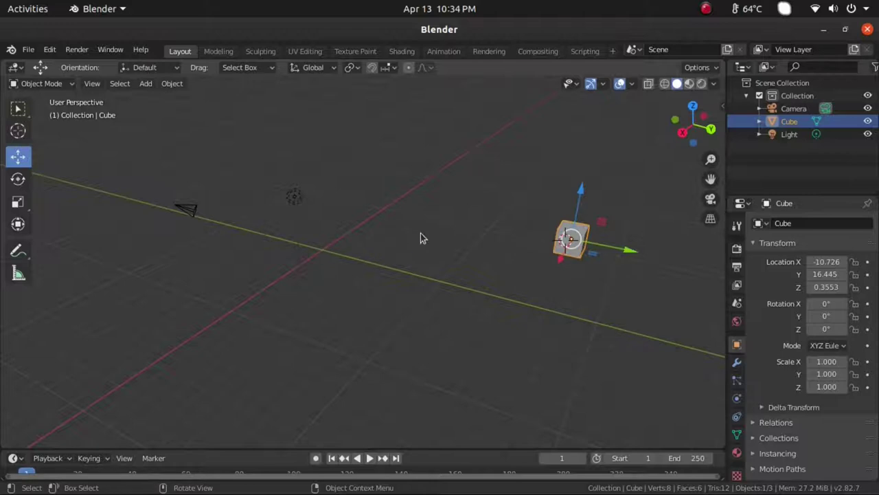
- Zoom and orbit the viewport until the cube is framed up close in the centre
key(shift+s)
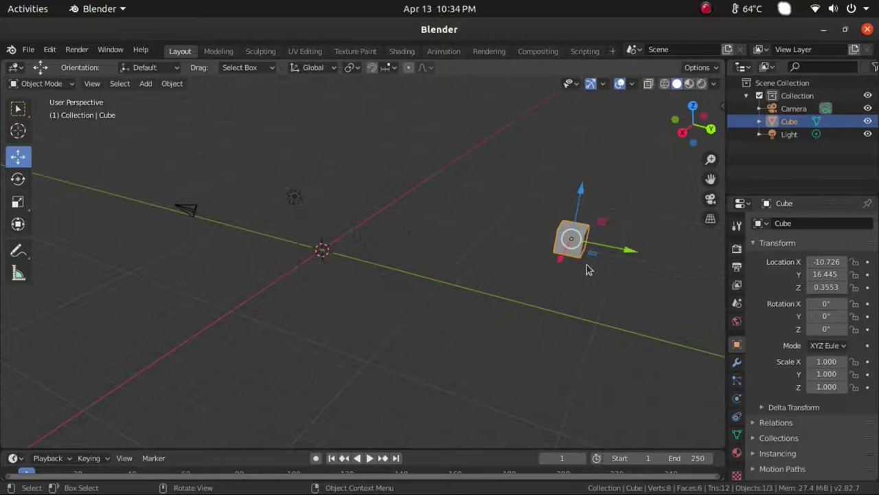
scroll(up, 3)
scroll(down, 3)
scroll(down, 3)
middle_click(541, 334)
middle_click(445, 347)
scroll(up, 3)
middle_click(422, 352)
middle_click(418, 353)
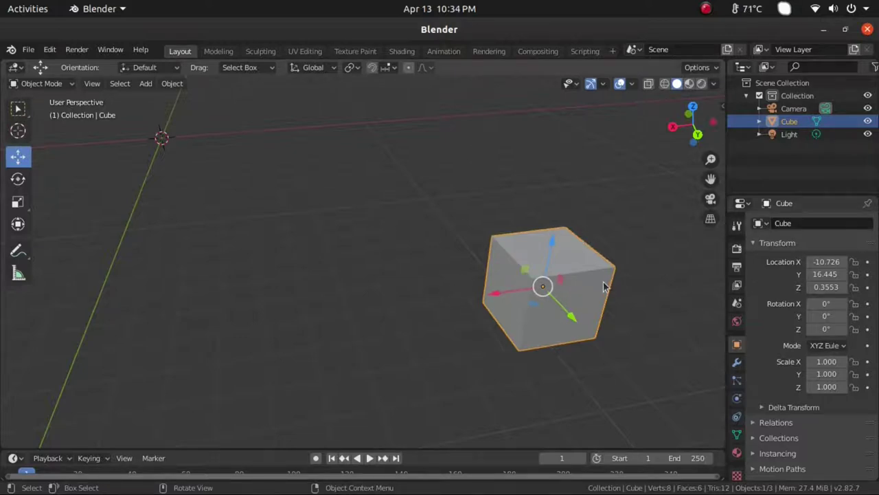
click(587, 360)
- Switch the cube into Edit Mode and bring up the Shift+S snap menu for the selected vertex
click(567, 312)
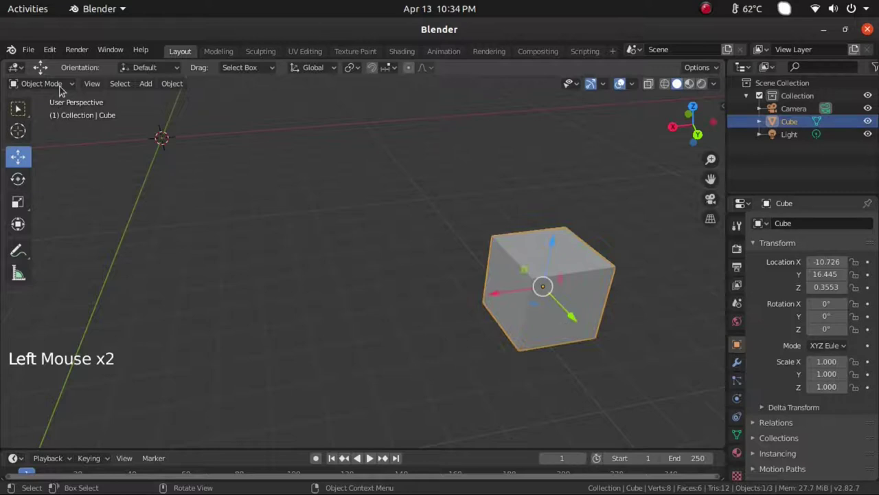
click(58, 97)
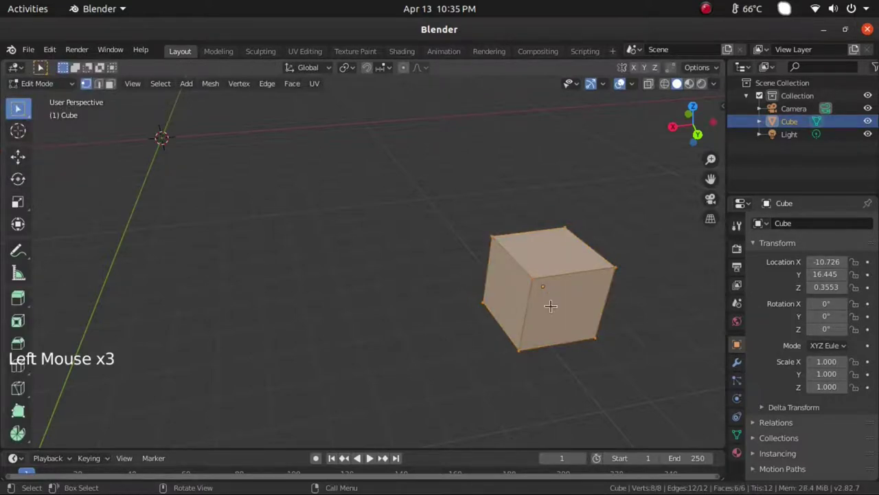
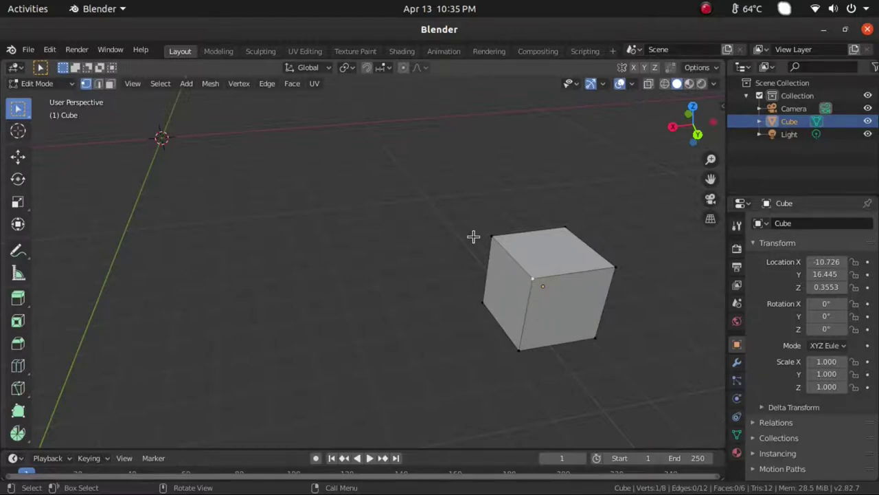
key(shift+s)
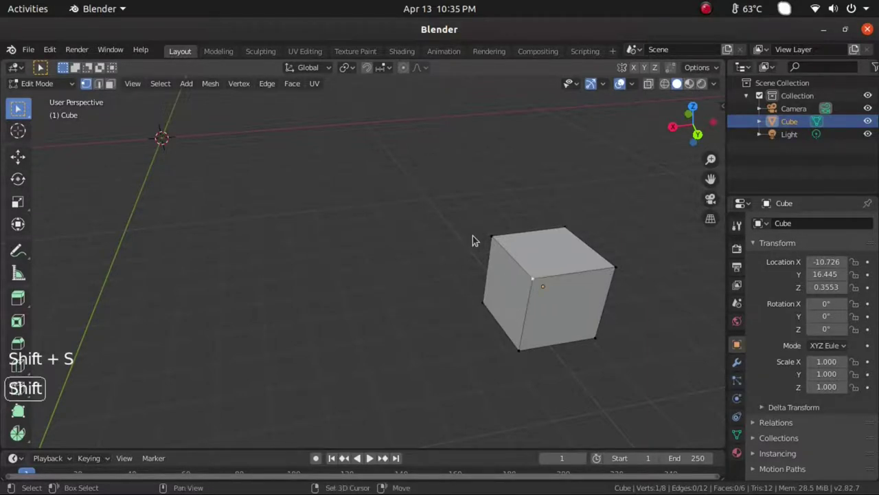
key(shift+s)
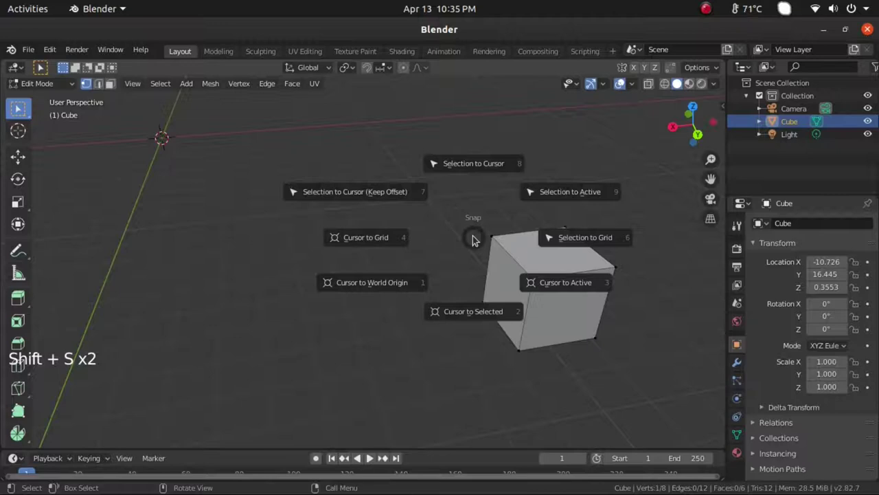
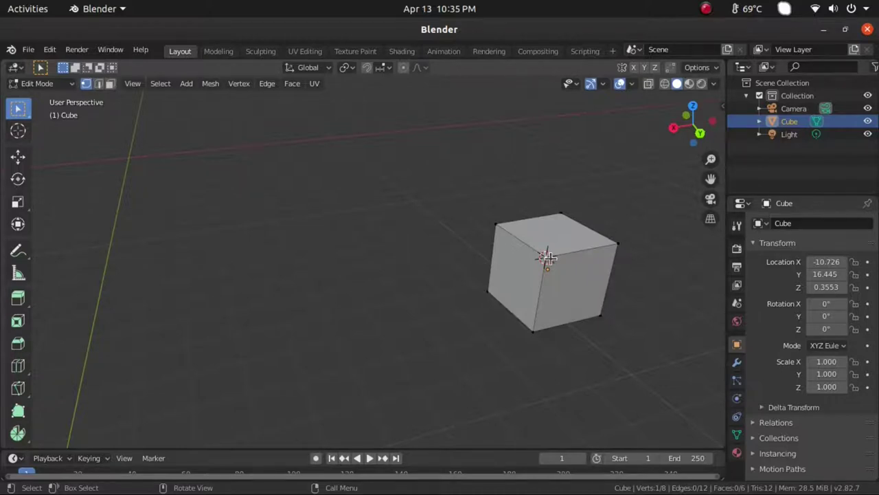
- Reopen the snap options, browse the Object menu and close it without choosing a command
key(shift+s)
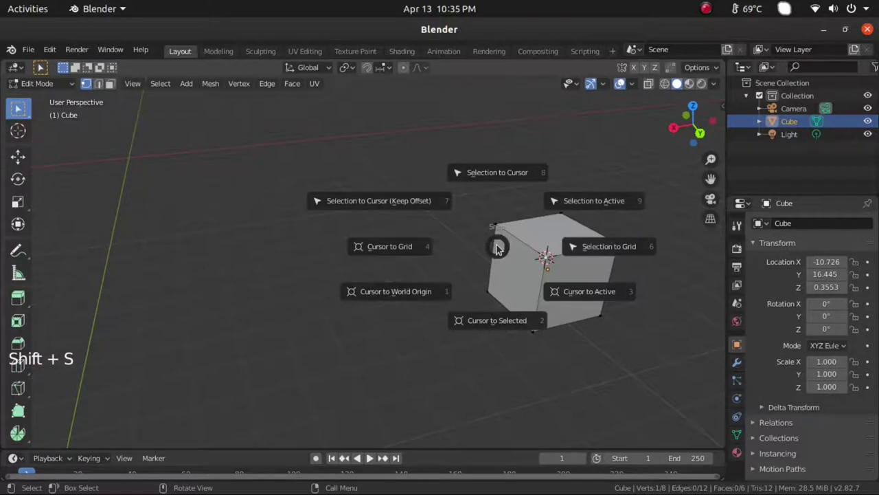
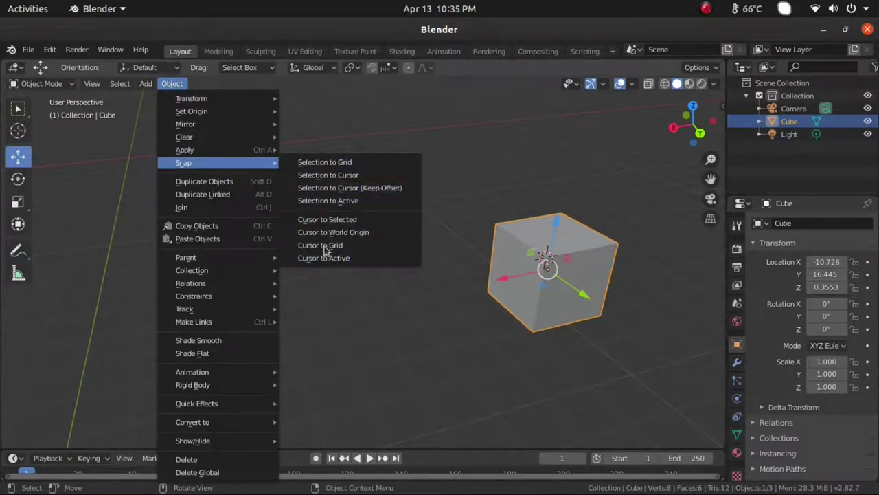
click(394, 278)
click(524, 282)
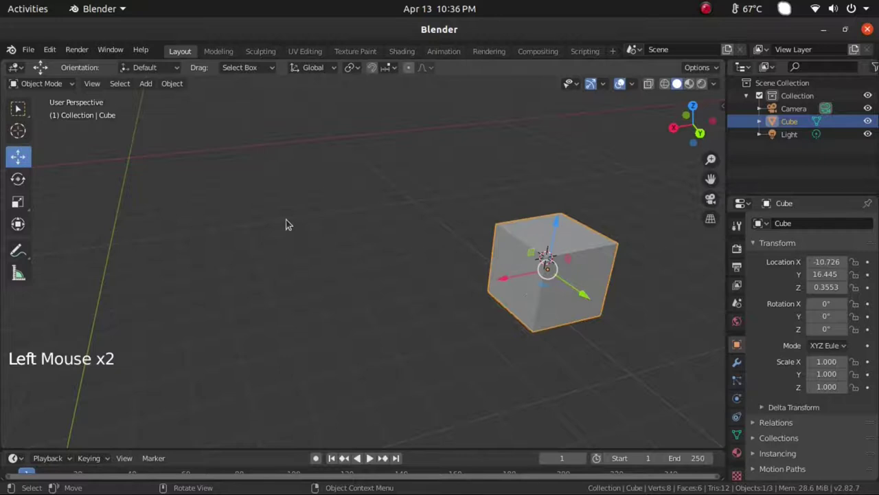
- Search the command menu for 'snap' to list the snapping commands
click(291, 222)
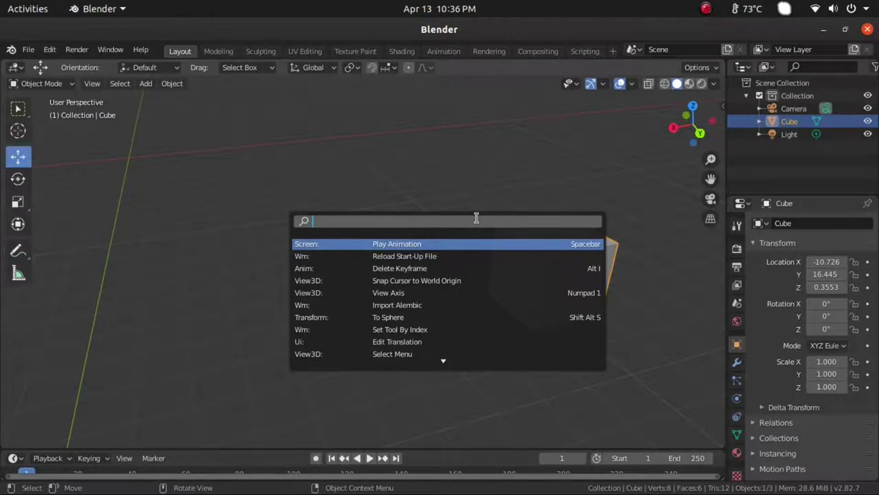
key(BackSpace)
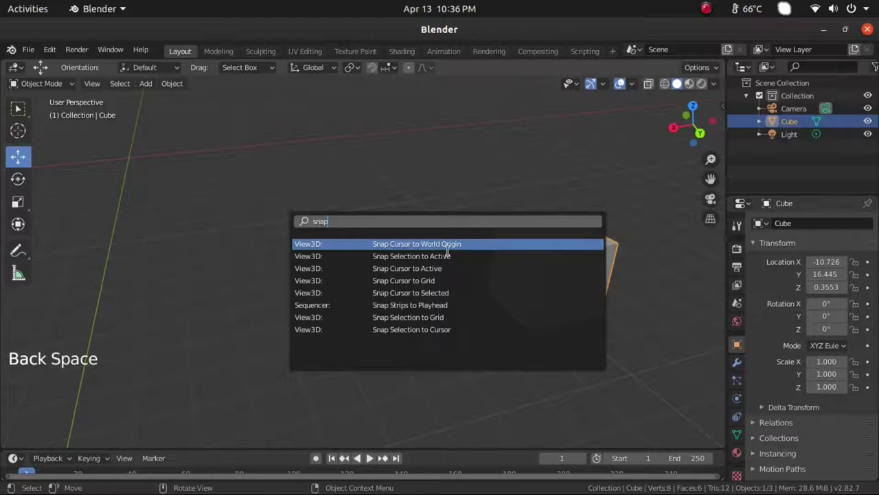
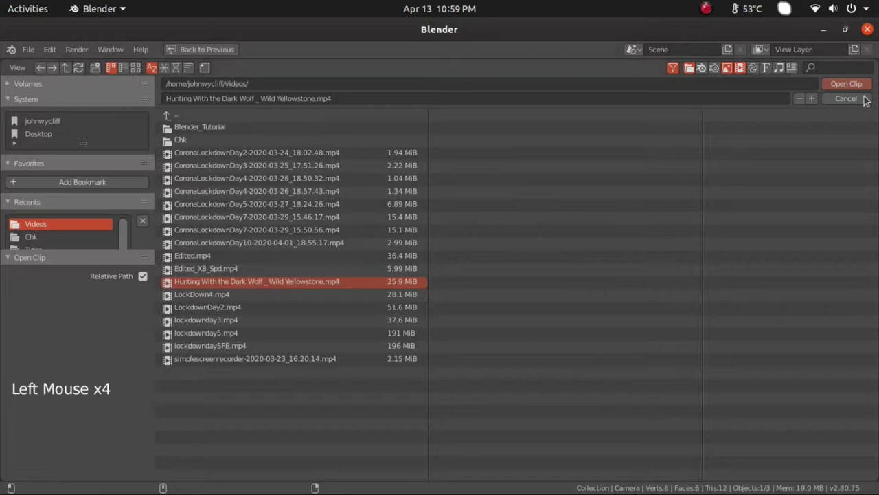
- Load the Wild Yellowstone clip as camera background and scrub to frame 77 to see it
click(863, 89)
scroll(down, 3)
scroll(down, 3)
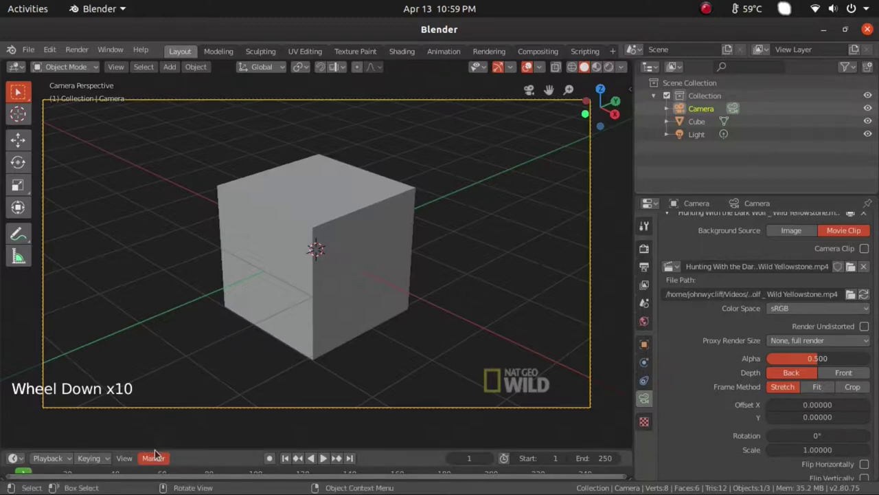
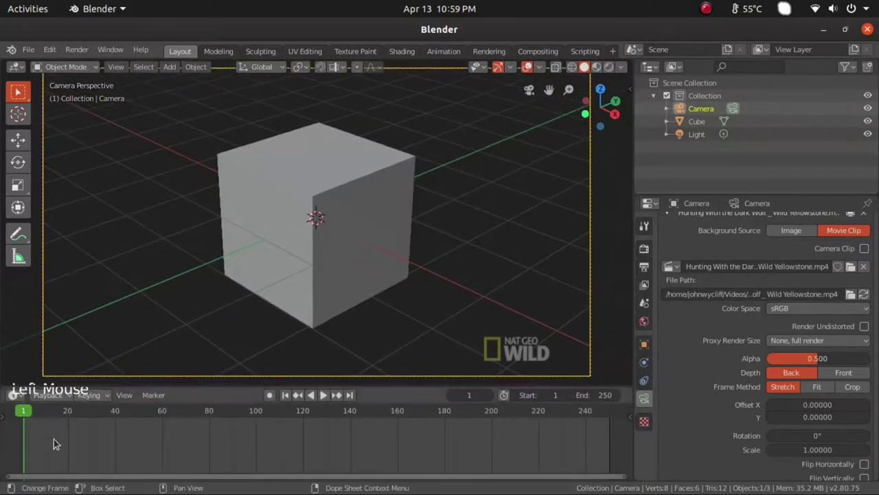
click(65, 416)
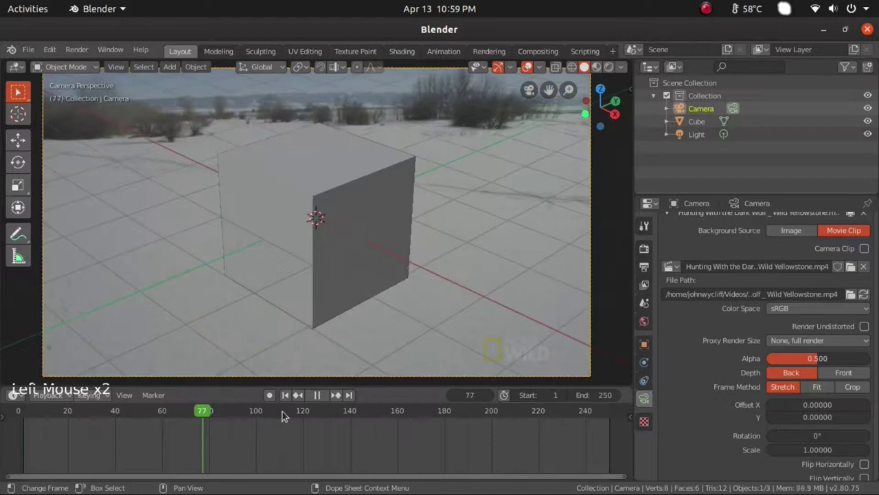
scroll(down, 3)
scroll(up, 3)
click(395, 414)
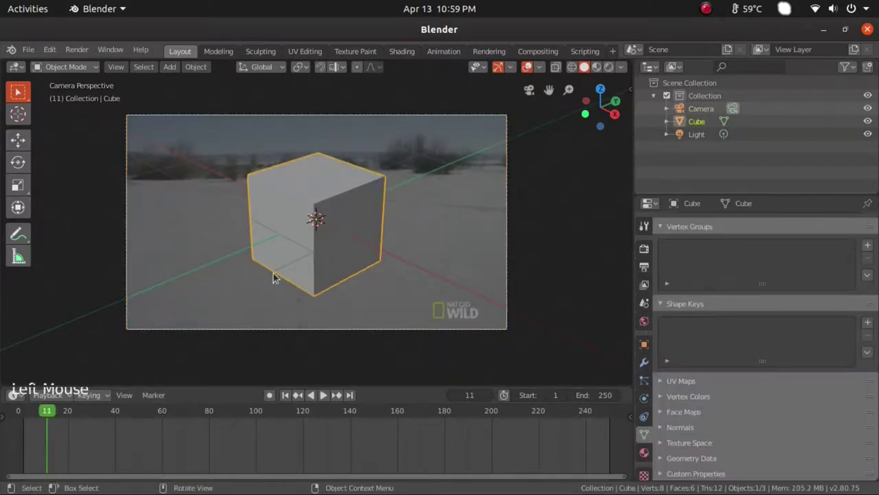
- Select the camera and raise the background clip's Alpha from 0.500 to 0.825
click(123, 416)
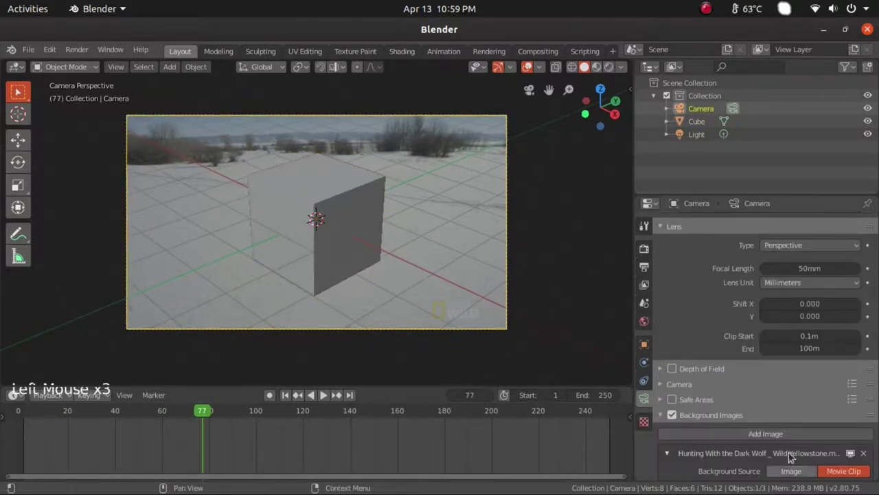
scroll(down, 3)
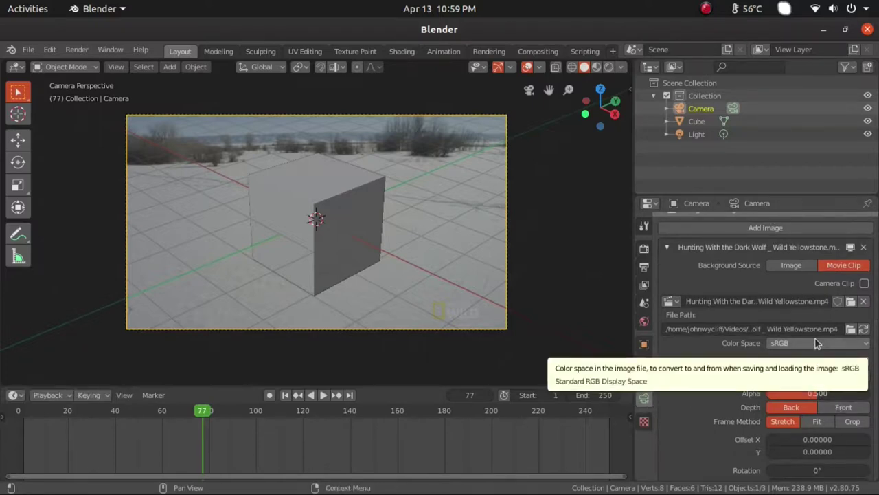
scroll(down, 3)
scroll(up, 3)
scroll(down, 3)
- Set the clip to Scale 0.402, Offset about -0.59 on X and Y, drawn in front of the scene
click(808, 344)
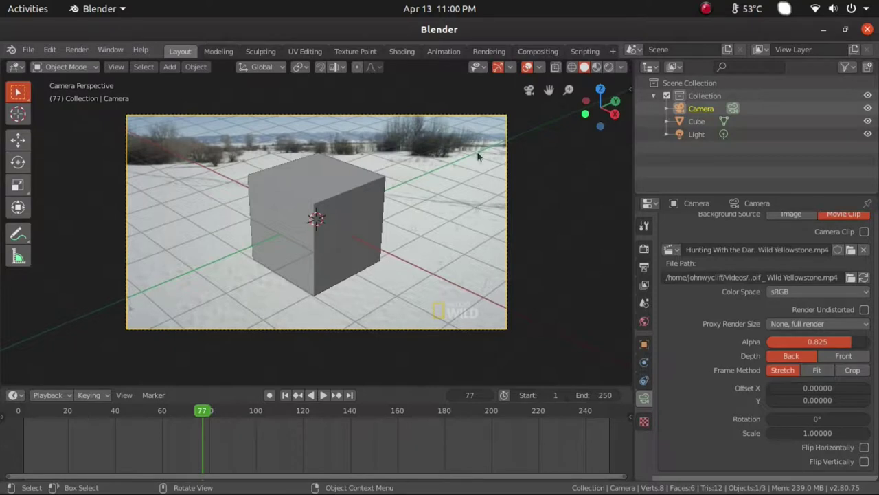
click(236, 158)
click(325, 239)
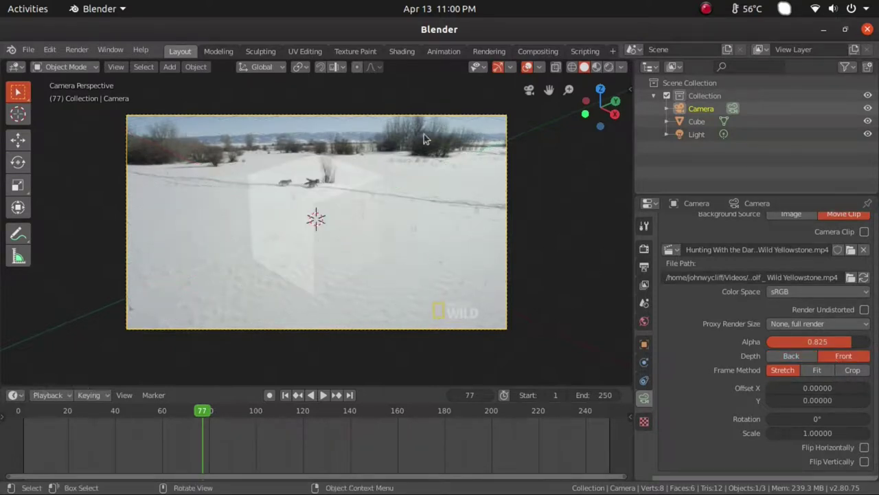
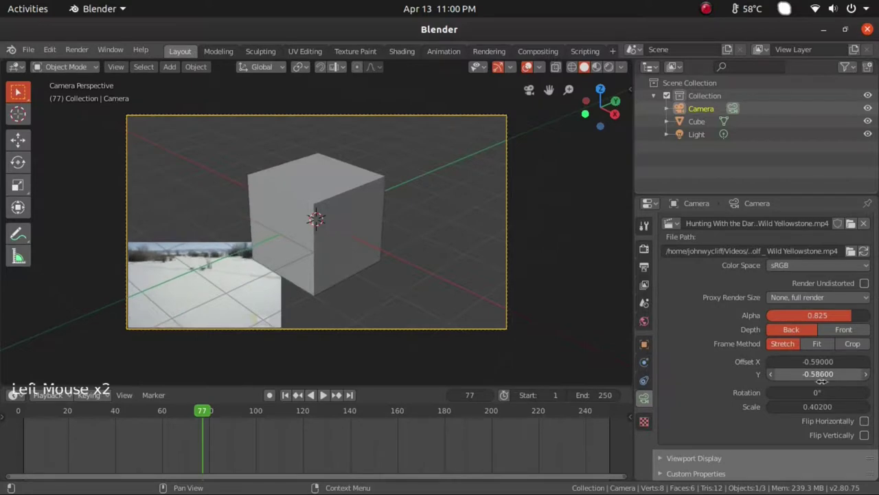
- Set Offset X/Y to -0.685/-0.681 and Scale 0.298, hide the sidebar and reframe the view
click(220, 253)
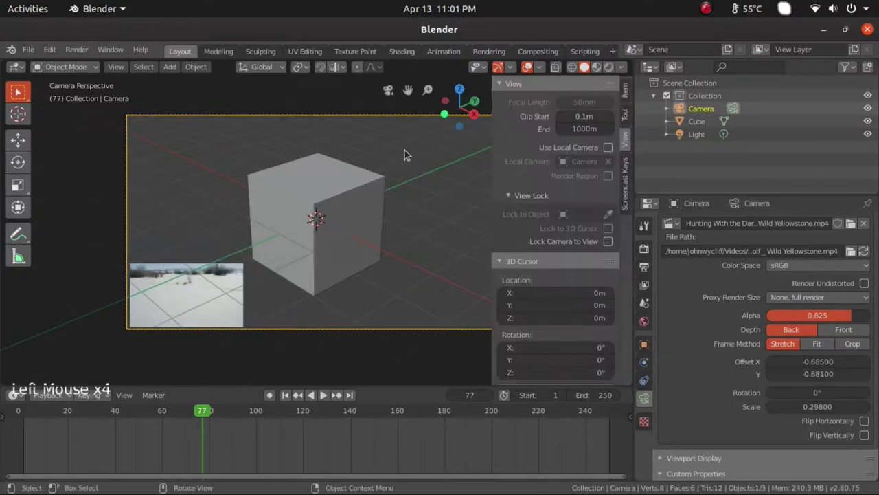
click(610, 243)
key(n)
scroll(up, 3)
middle_click(382, 228)
scroll(down, 3)
middle_click(386, 266)
scroll(up, 3)
middle_click(370, 230)
scroll(up, 3)
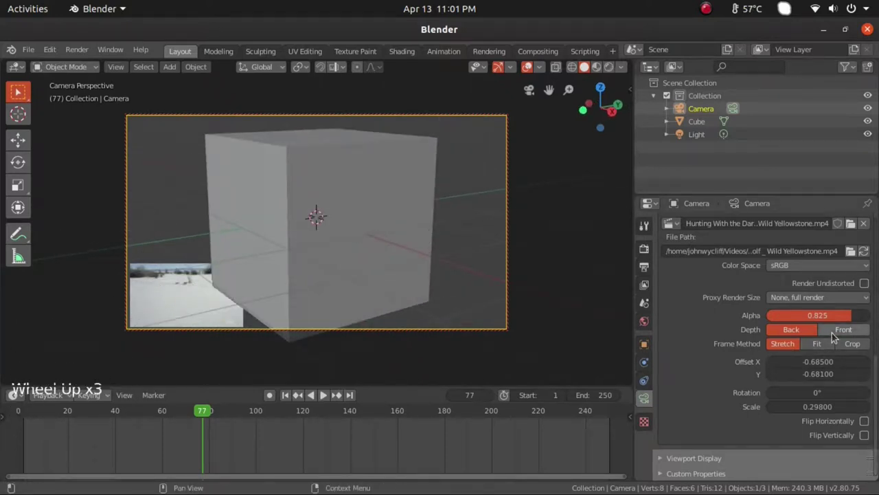
- Set Depth to Front, inspect the cube from other angles and scrub to frame 235
click(836, 334)
middle_click(364, 250)
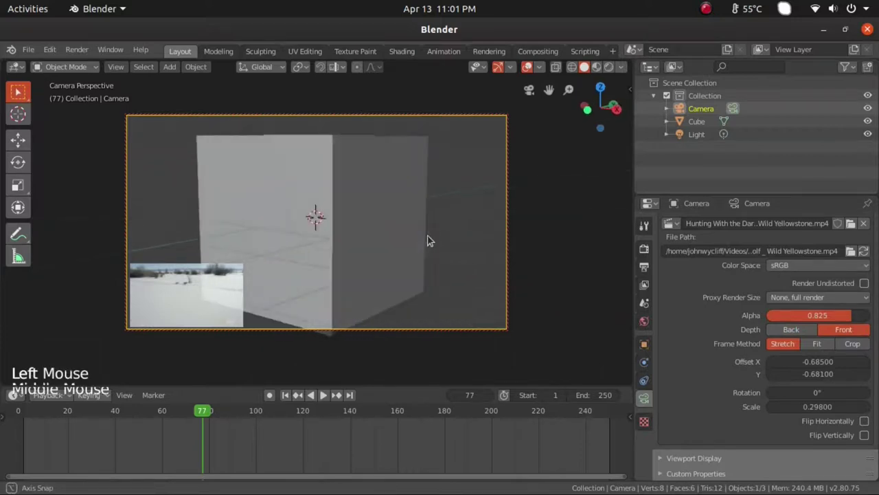
scroll(down, 3)
middle_click(361, 276)
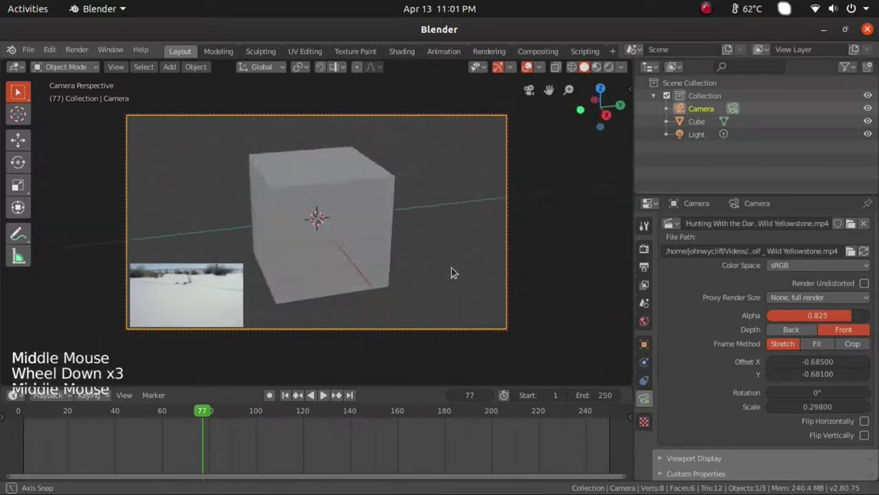
scroll(up, 3)
scroll(down, 3)
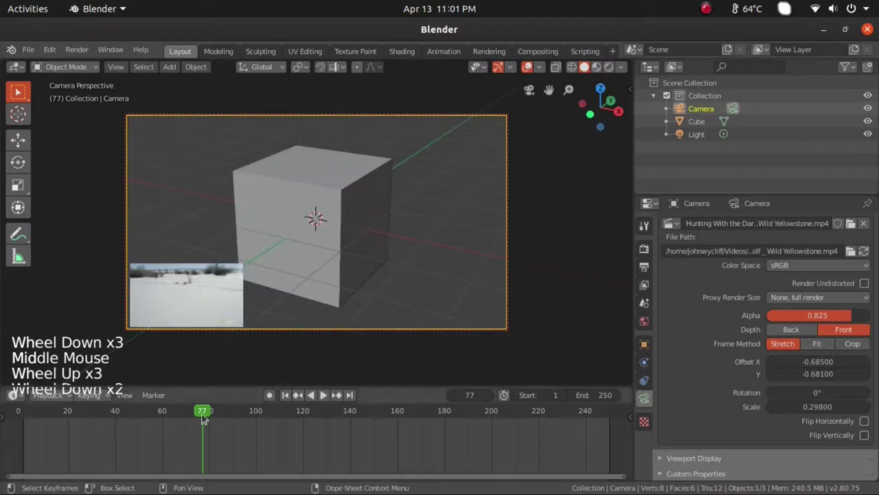
click(384, 432)
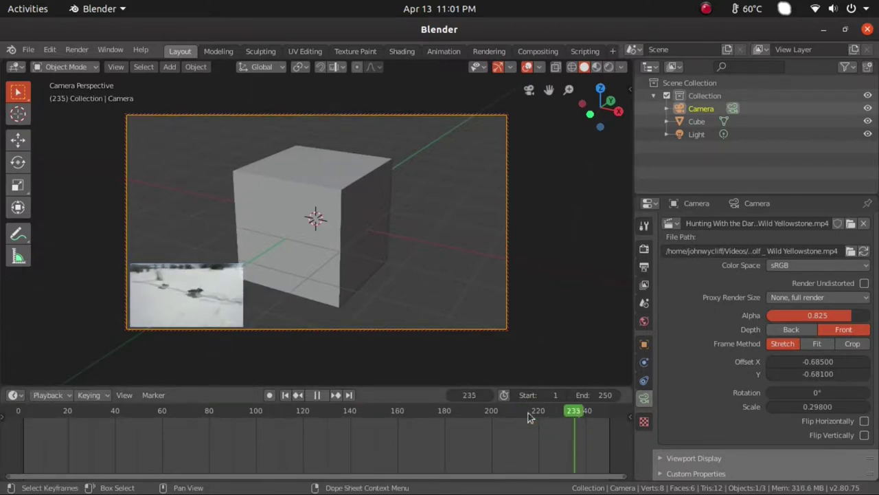
- Leave camera view with Numpad 0 and orbit to see the camera and cube freely
key(KP_0)
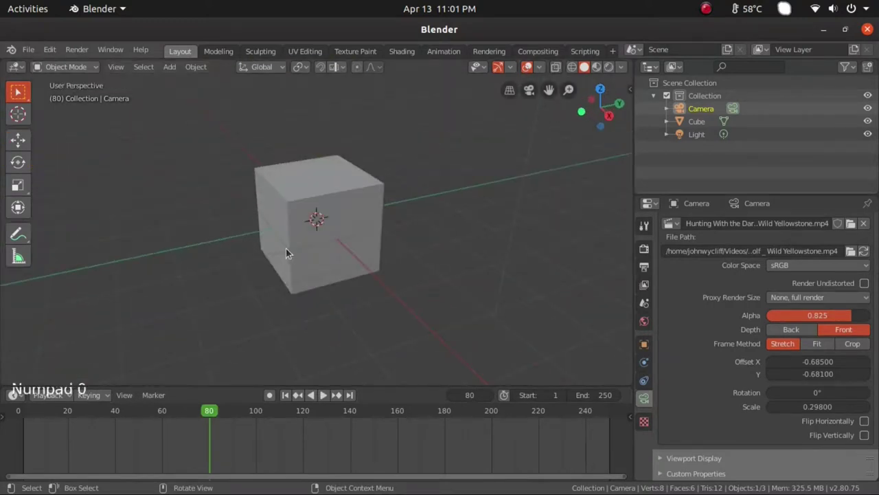
scroll(down, 3)
middle_click(332, 299)
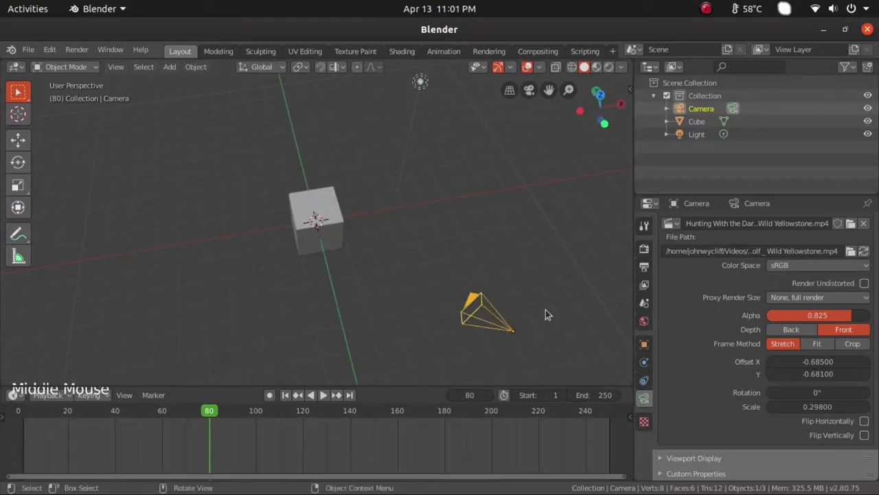
middle_click(403, 209)
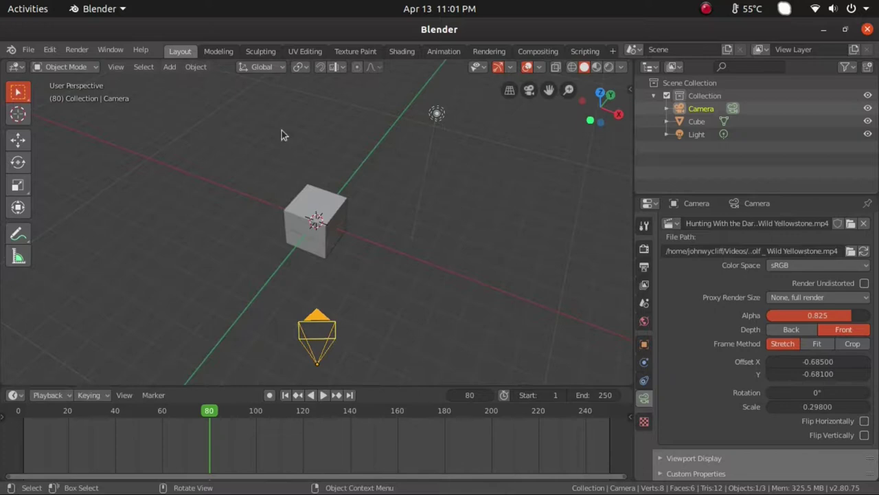
- Close the Preferences window and open the File menu for importing
click(59, 53)
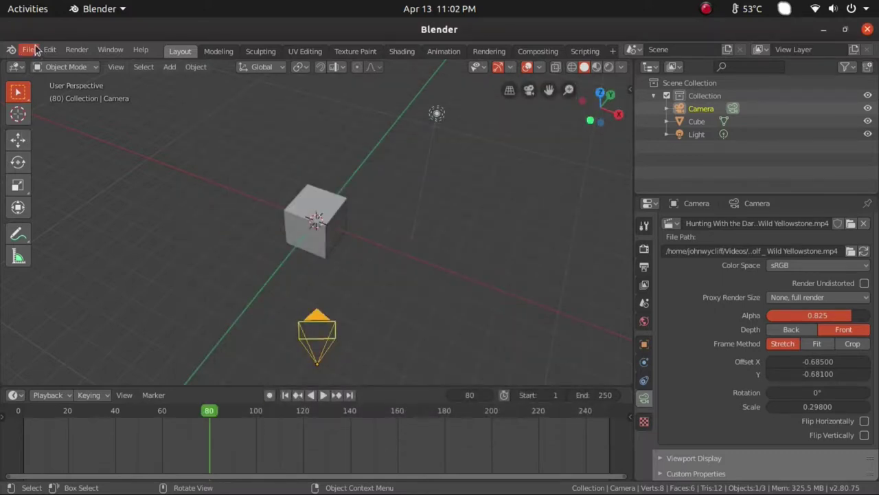
click(40, 48)
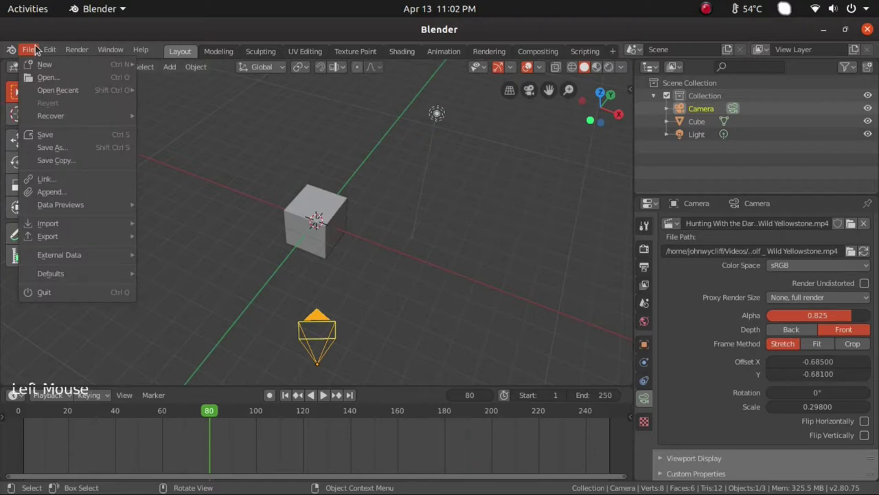